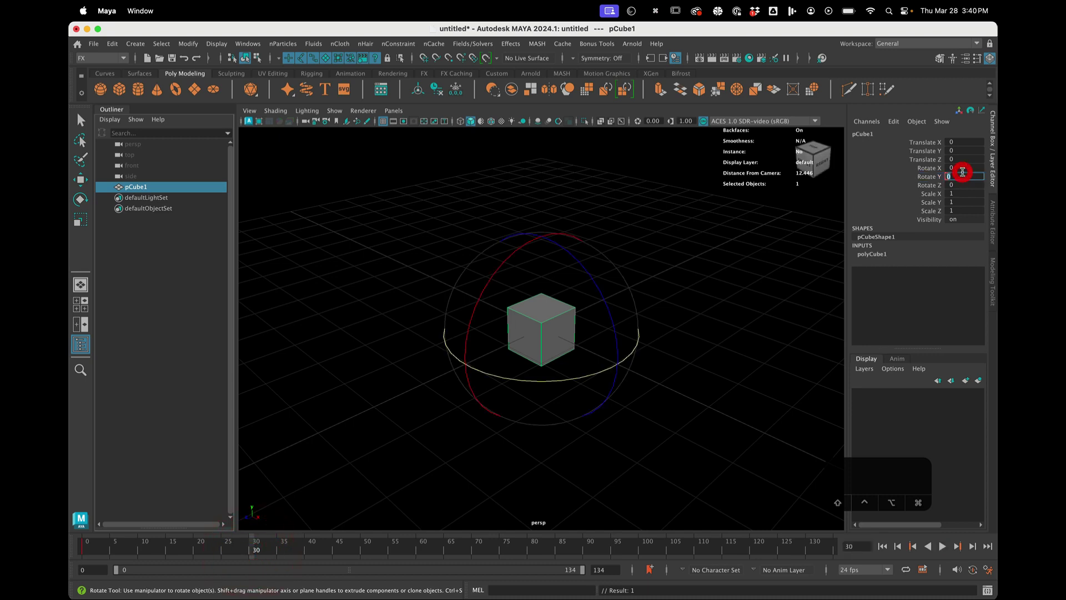
Key the cube's Rotate Y at 360 and set the playback end frame to 30.
{"action": "type", "text": "360"}
{"action": "key", "text": "Return"}
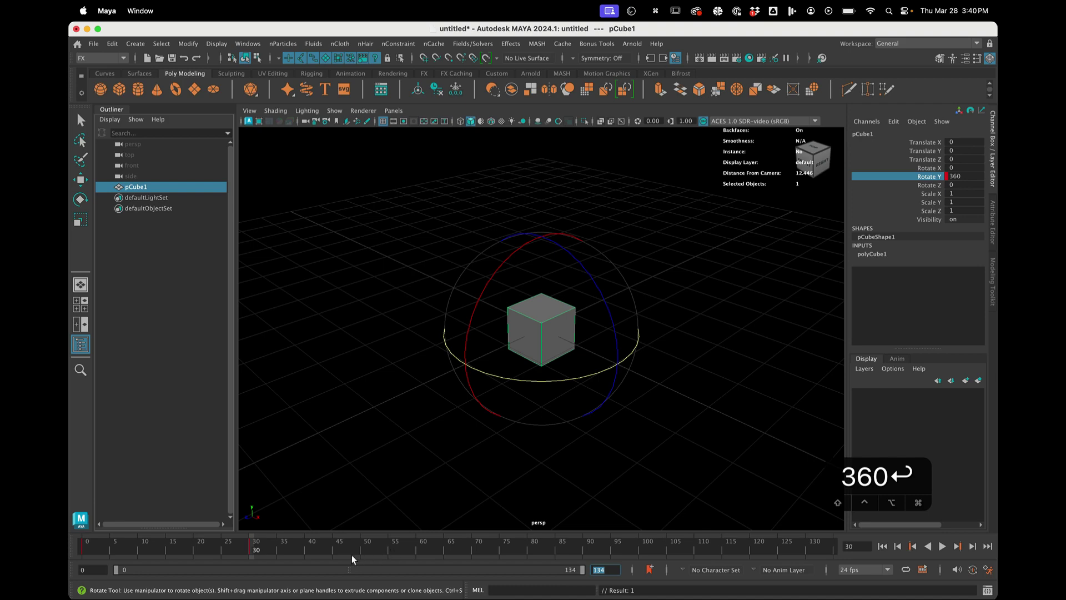
{"action": "type", "text": "30"}
{"action": "key", "text": "Return"}
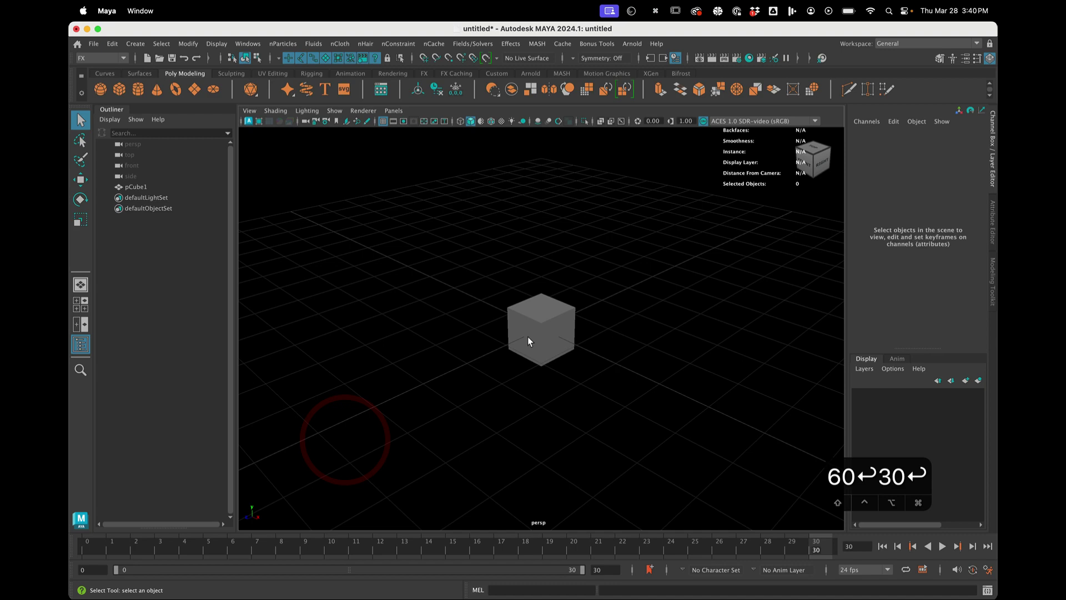
Create a Phong material, assign it to the cube and darken its colour to a deep green.
{"action": "type", "text": "60↩30↩"}
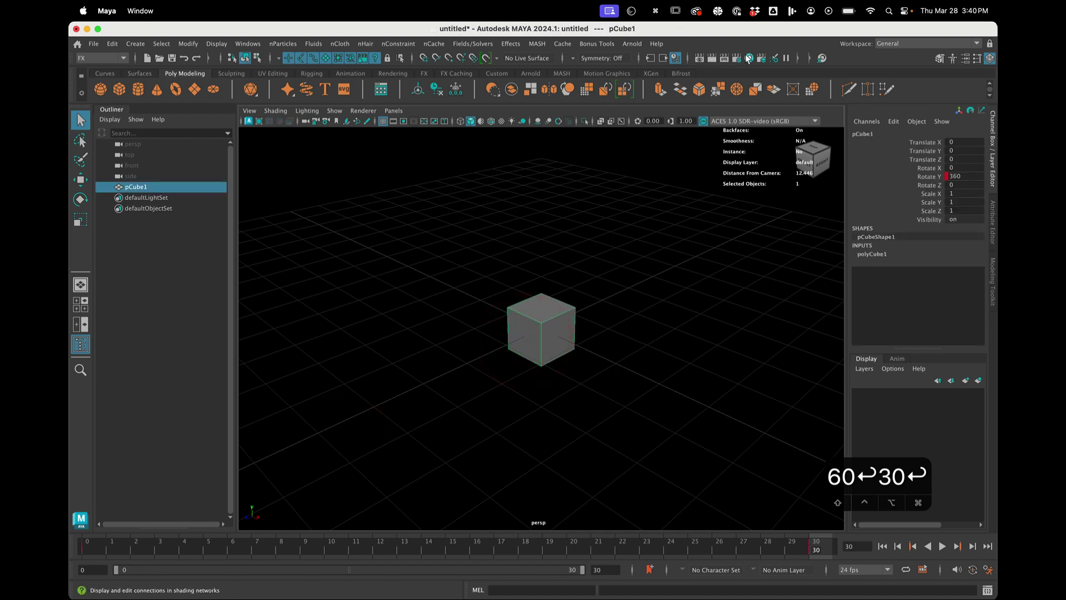
{"action": "type", "text": "60↩30↩"}
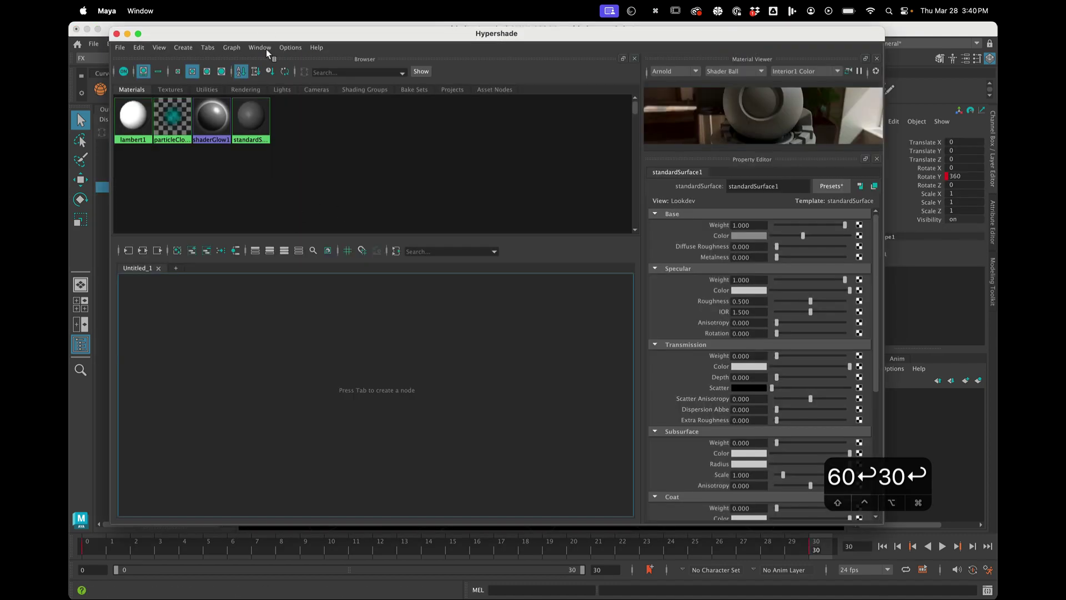
{"action": "type", "text": "60↩30↩"}
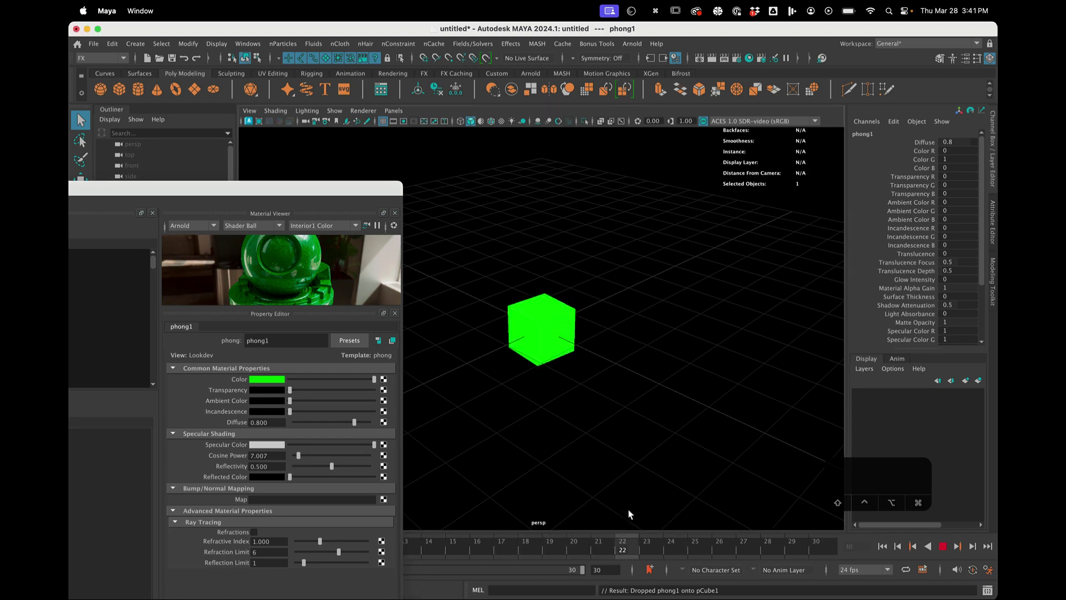
{"action": "left_click", "coordinate": [575, 479]}
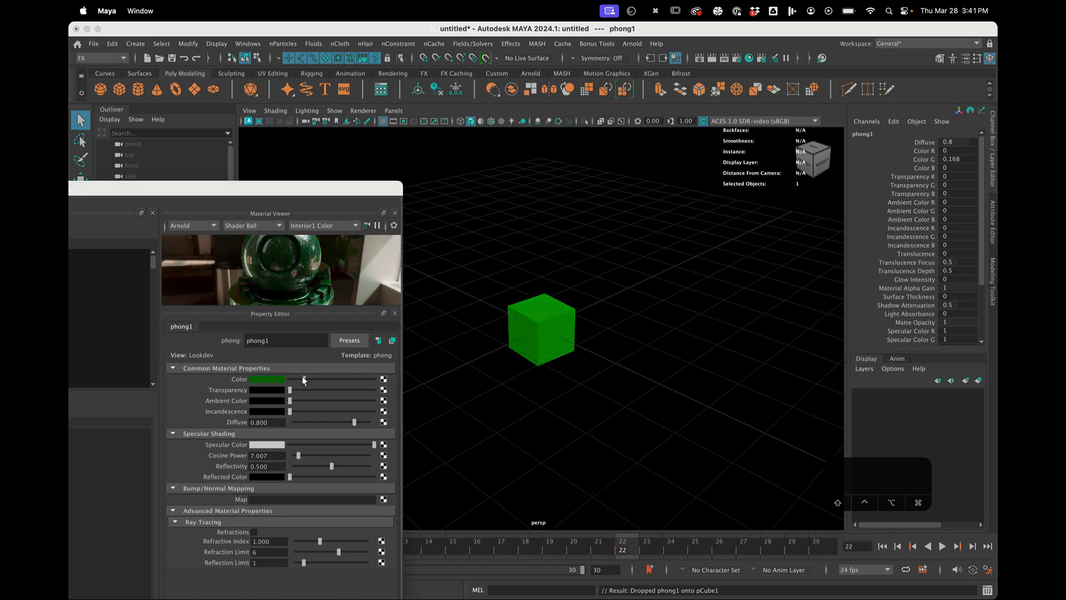
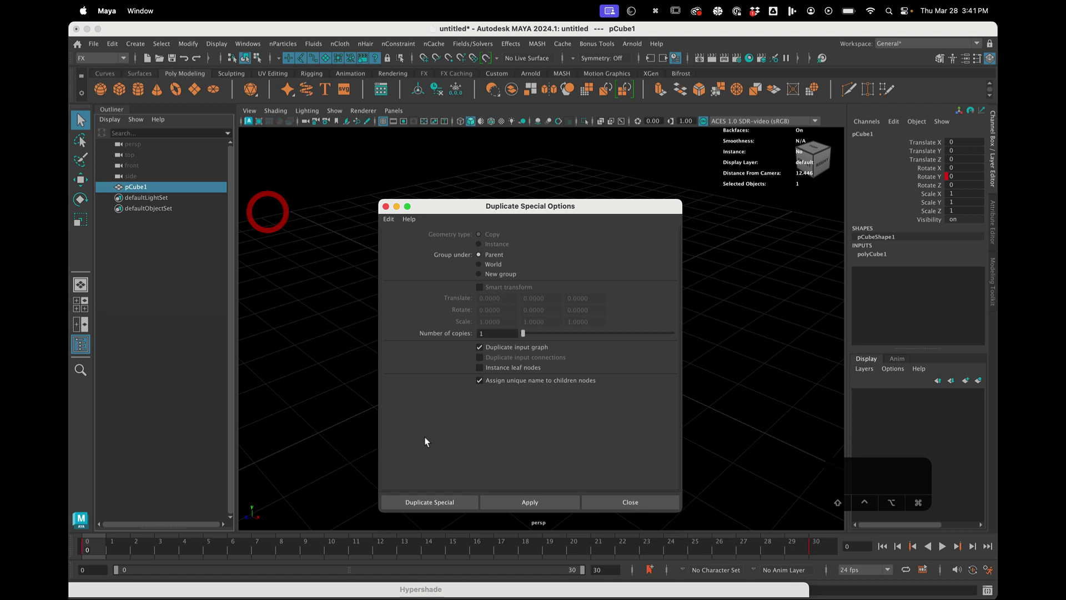
Duplicate the cube and rename the pair LIVE and BAKED in the Outliner.
{"action": "left_click", "coordinate": [525, 506]}
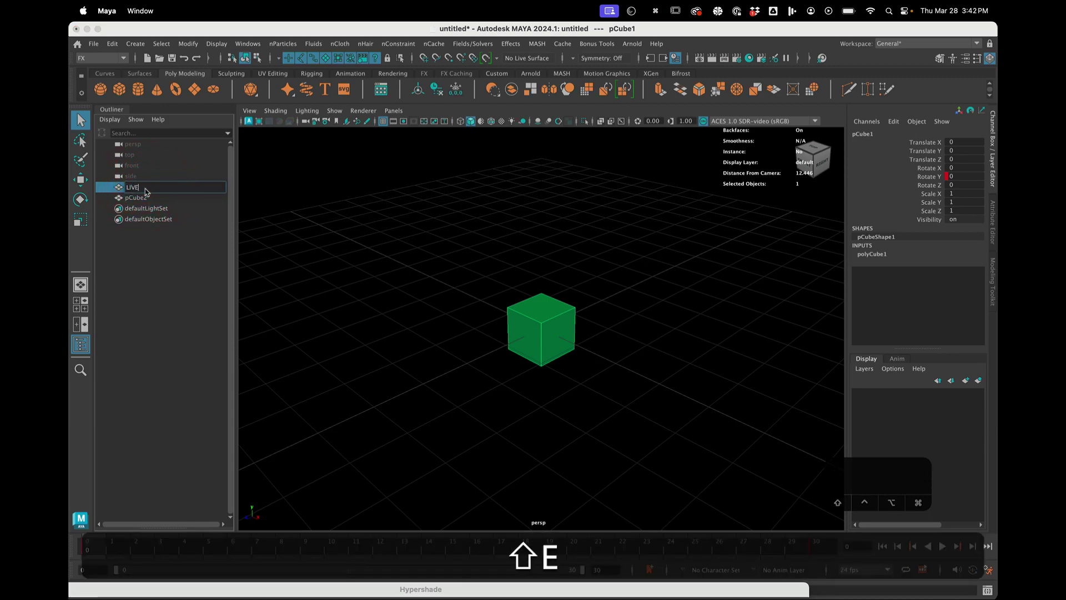
{"action": "key", "text": "Return"}
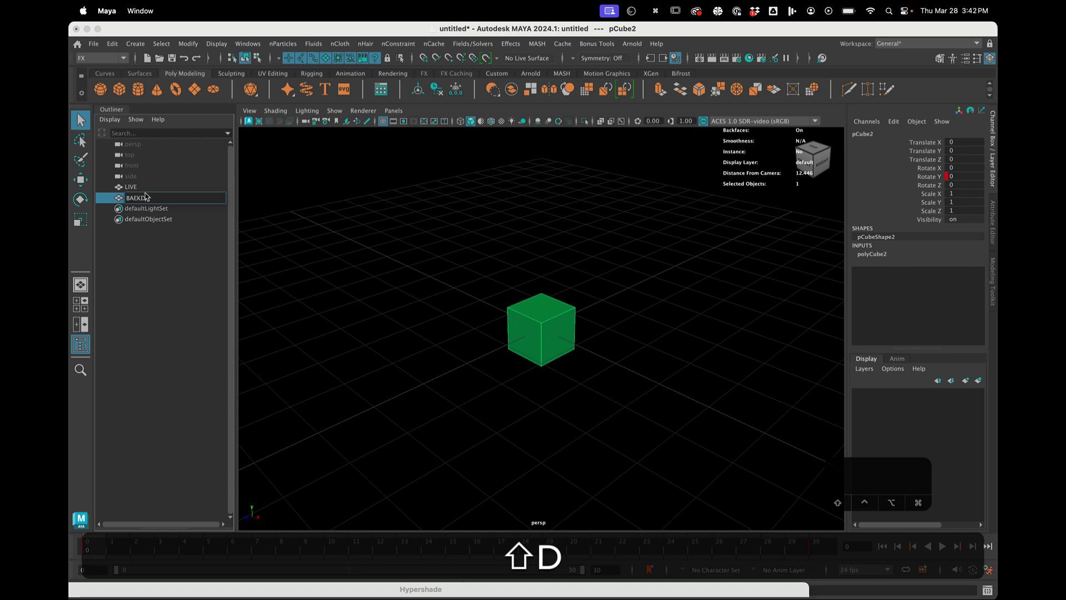
{"action": "key", "text": "Return"}
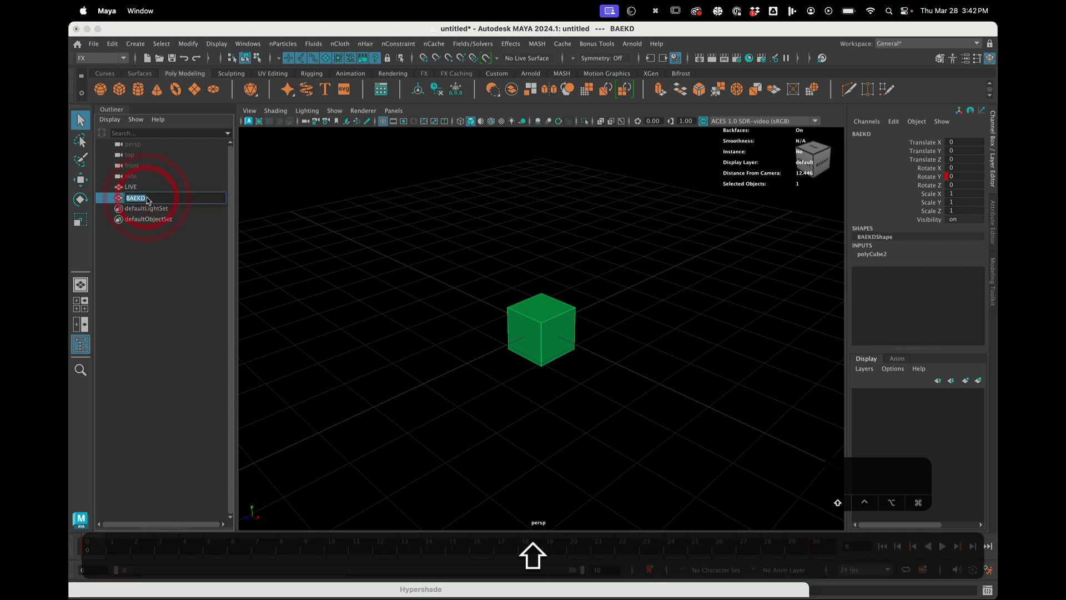
{"action": "key", "text": "Return"}
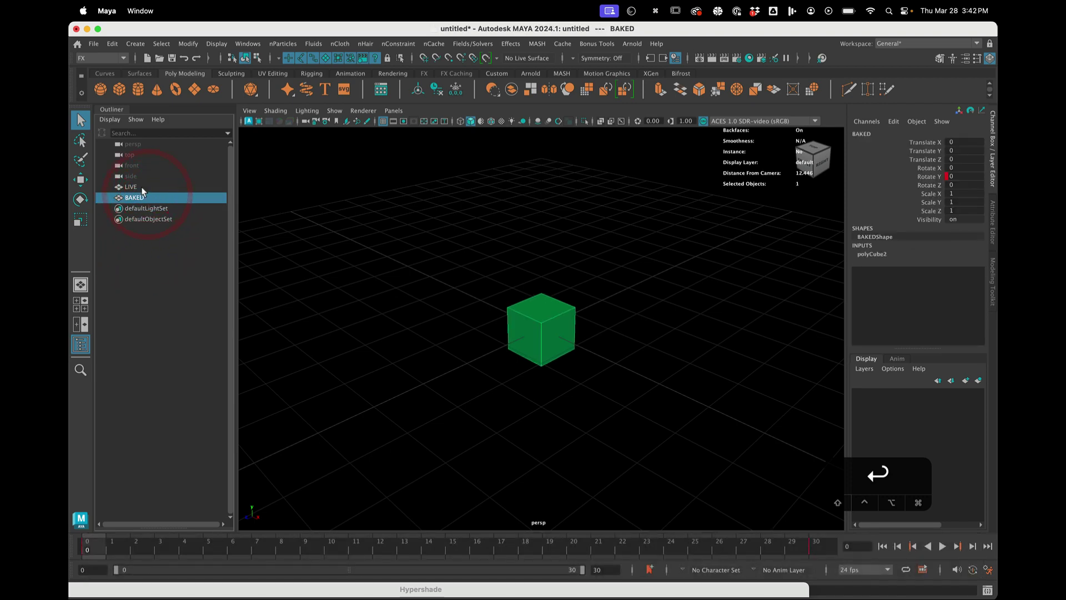
Hide LIVE and save the scene as mayaToAeroDemo.0000.mb in the scenes folder.
{"action": "key", "text": "ctrl+h"}
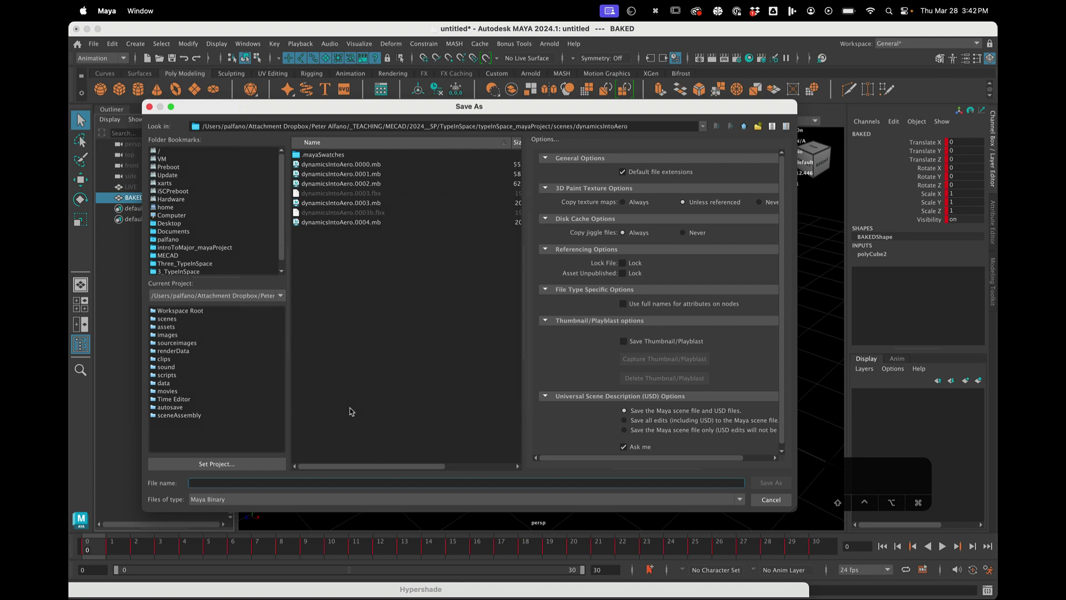
{"action": "type", "text": "m"}
{"action": "type", "text": "a"}
{"action": "type", "text": "ya"}
{"action": "type", "text": "o"}
{"action": "type", "text": "e"}
{"action": "type", "text": "ro"}
{"action": "type", "text": "e"}
{"action": "type", "text": "mo.0000."}
{"action": "type", "text": "m"}
{"action": "type", "text": "b"}
{"action": "key", "text": "Return"}
{"action": "key", "text": "BackSpace"}
Switch to Aero and create a new project named demo containing the cube model.
{"action": "key", "text": "Return"}
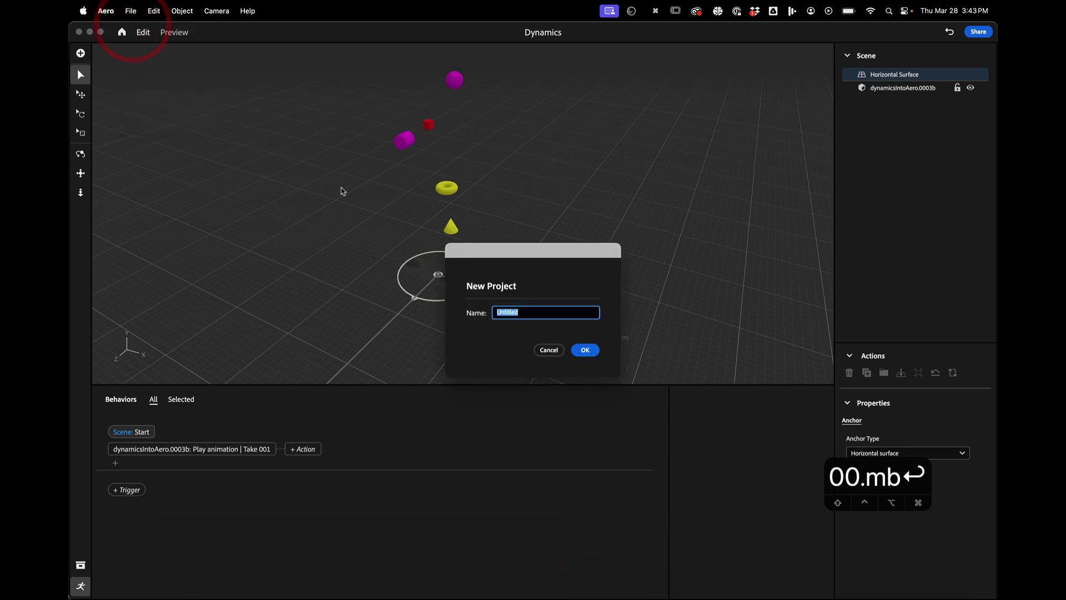
{"action": "type", "text": "d"}
{"action": "type", "text": "e"}
{"action": "type", "text": "m"}
{"action": "type", "text": "o"}
{"action": "key", "text": "Return"}
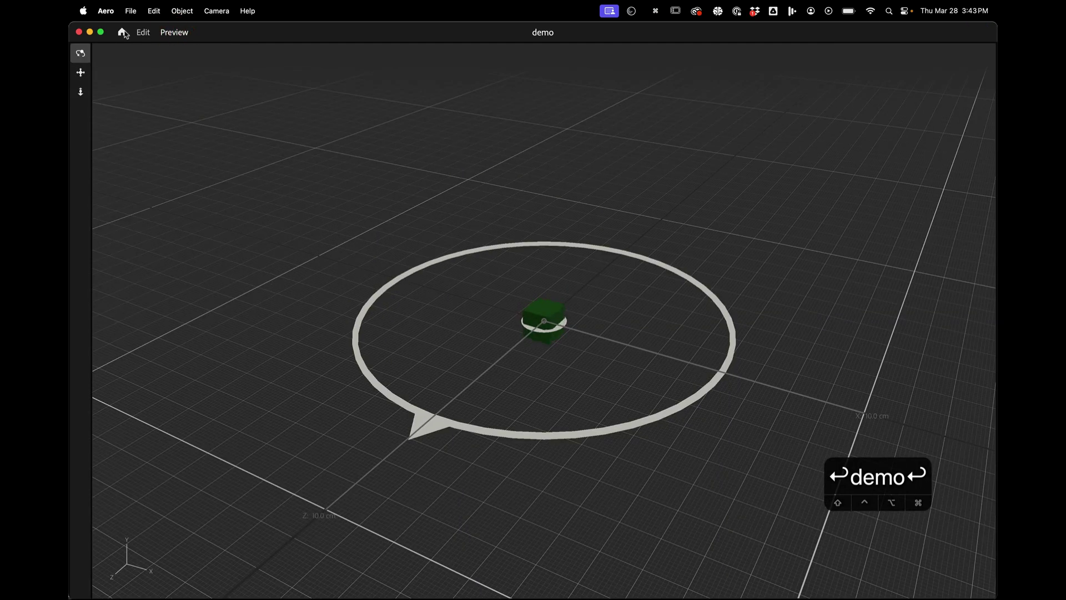
Return to Maya and delete the LIVE and BAKED cubes to make room for new primitives.
{"action": "key", "text": "super+Tab"}
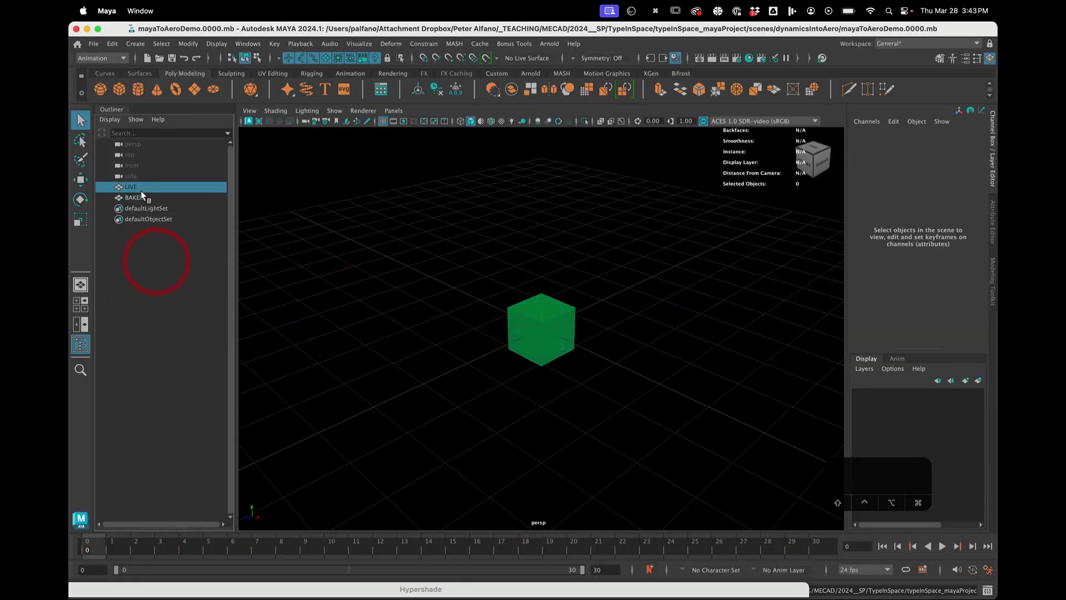
{"action": "key", "text": "shift+BackSpace"}
Hide the cube, cylinder, cone and torus so only the green sphere shows.
{"action": "key", "text": "BackSpace"}
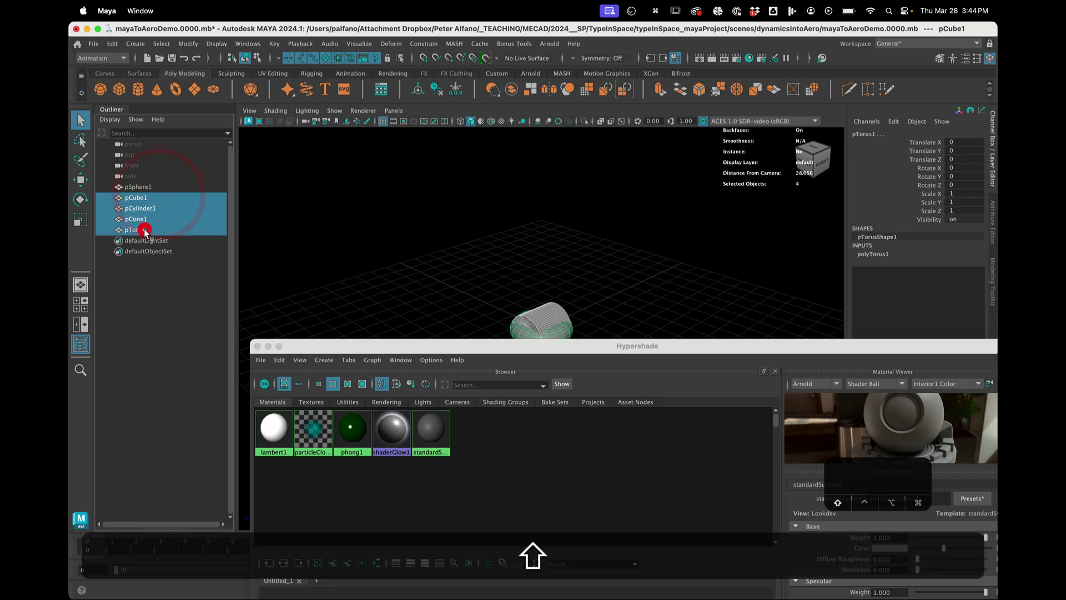
Rename the green phong material to GreenShiny in Hypershade.
{"action": "key", "text": "ctrl+h"}
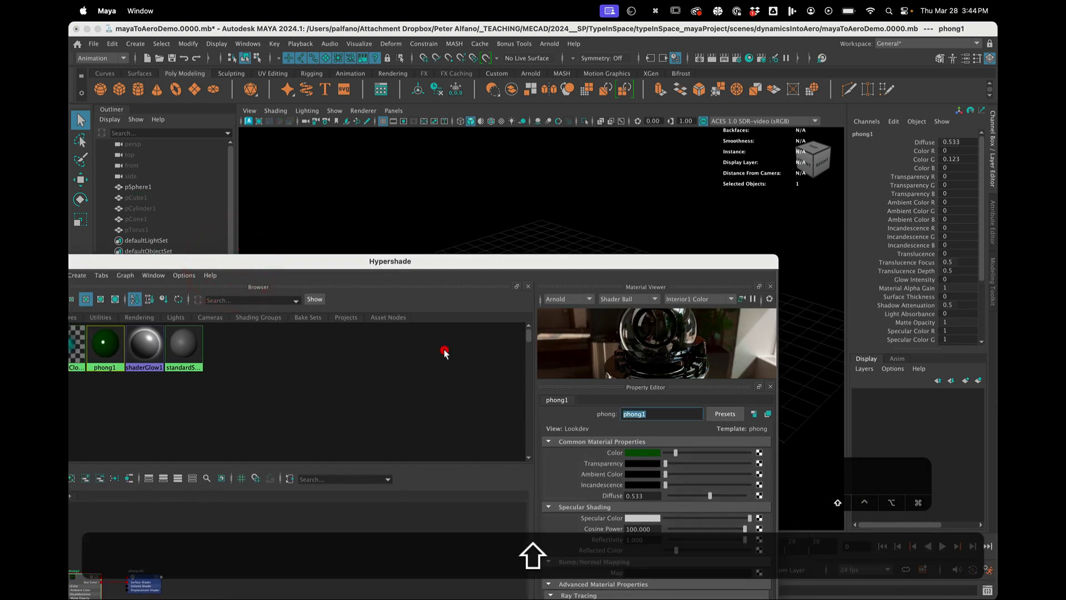
{"action": "type", "text": "r"}
{"action": "type", "text": "ee"}
{"action": "type", "text": "n"}
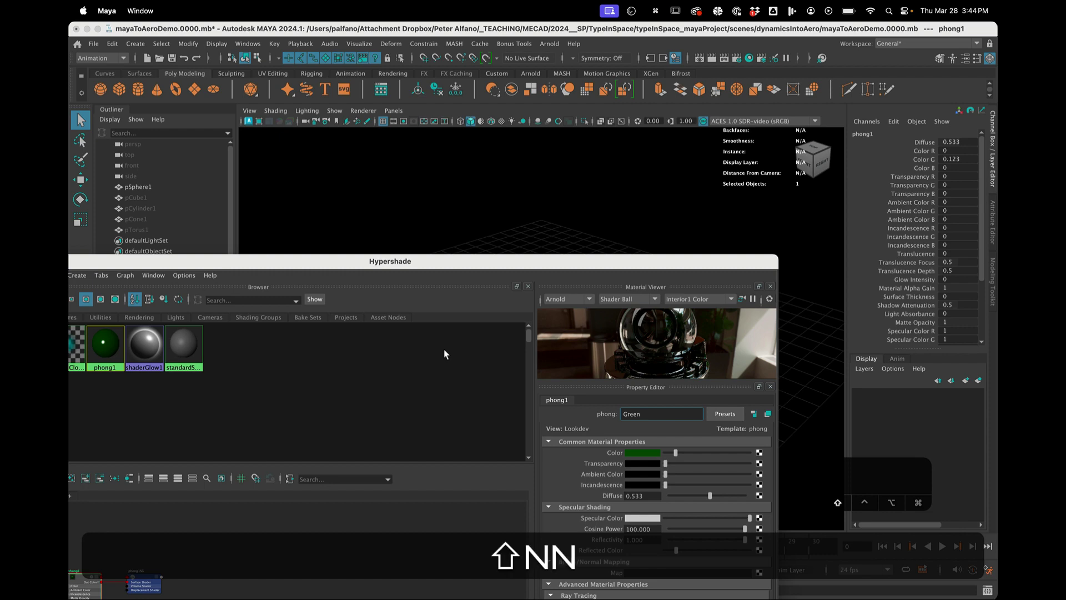
{"action": "type", "text": "hiny"}
{"action": "key", "text": "Return"}
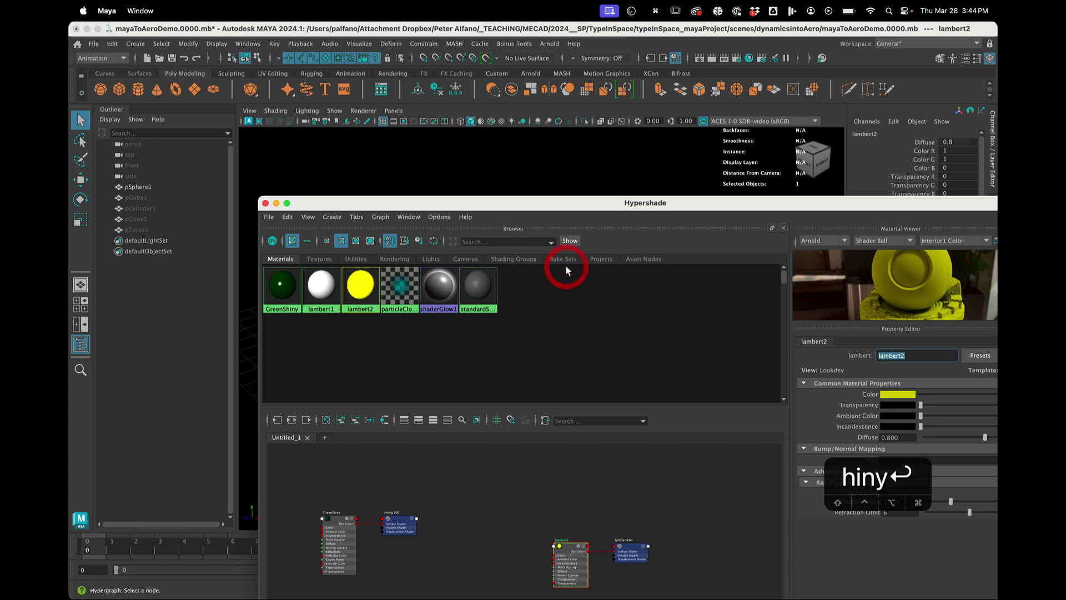
Rename the new Lambert material to Yellow_lam.
{"action": "type", "text": "e"}
{"action": "type", "text": "ll"}
{"action": "type", "text": "o"}
{"action": "type", "text": "w"}
{"action": "type", "text": "l"}
{"action": "type", "text": "am"}
{"action": "key", "text": "Return"}
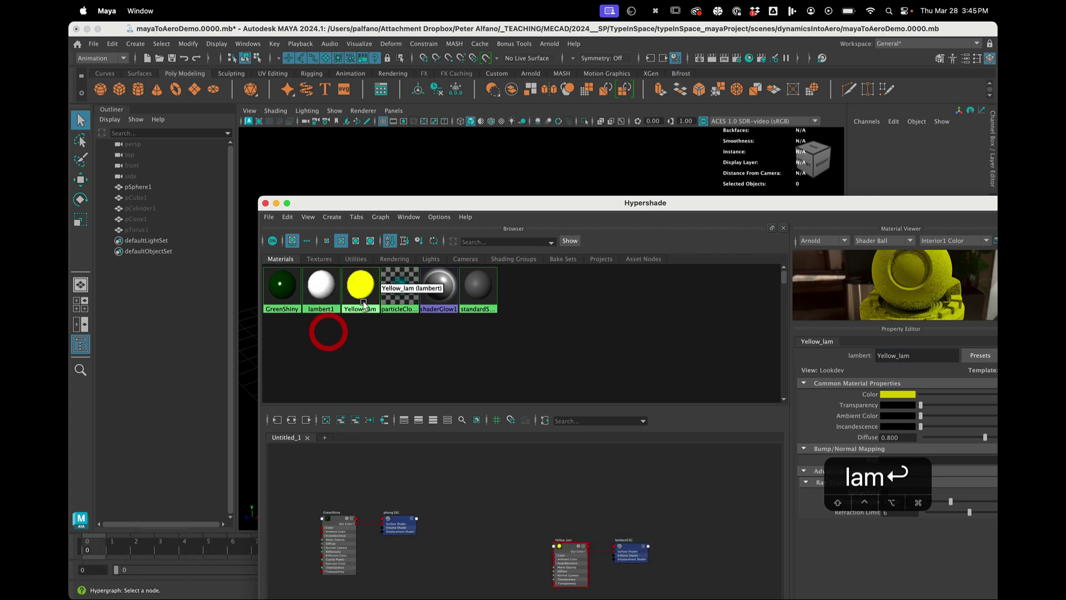
Duplicate Yellow_lam, recolour the copy cyan and name it Cyan_lam.
{"action": "key", "text": "super+d"}
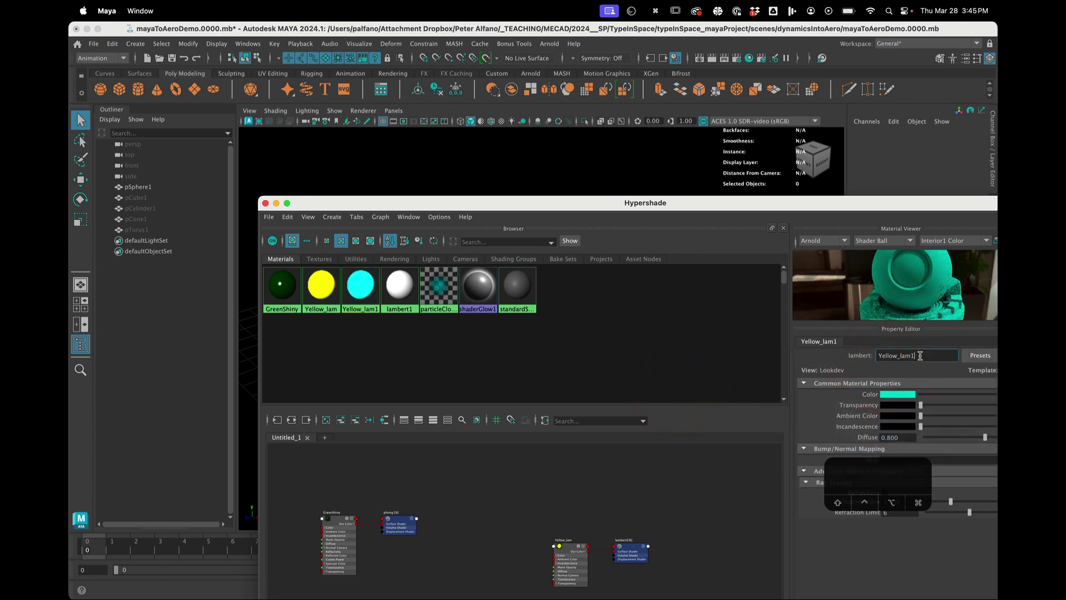
{"action": "type", "text": "y"}
{"action": "type", "text": "an"}
{"action": "type", "text": "l"}
{"action": "type", "text": "a"}
{"action": "type", "text": "m"}
{"action": "key", "text": "Return"}
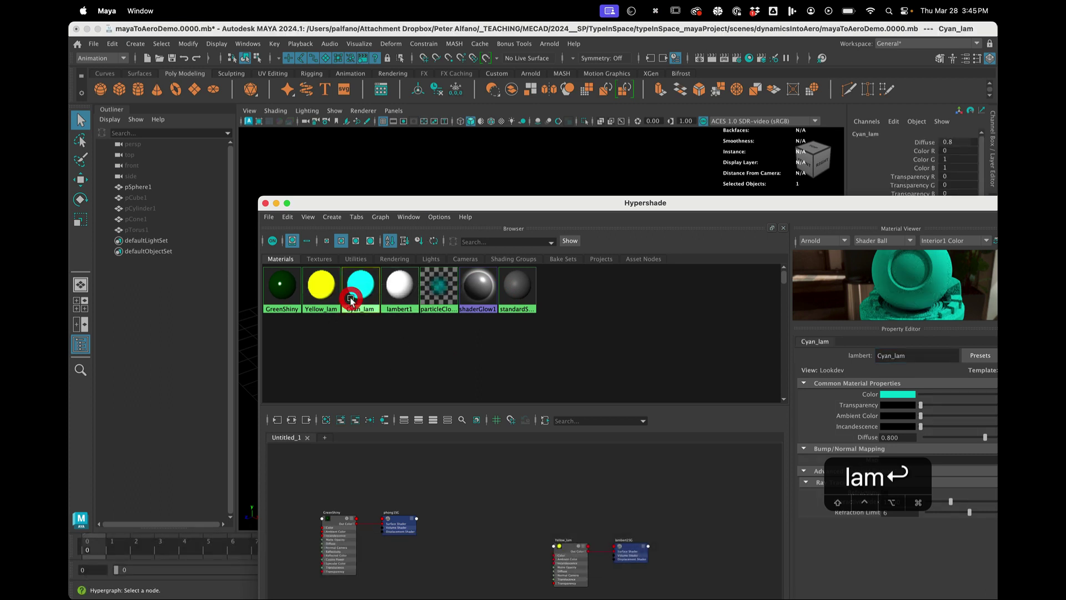
Duplicate the cyan material and start naming the blue copy Blue_la.
{"action": "key", "text": "super+d"}
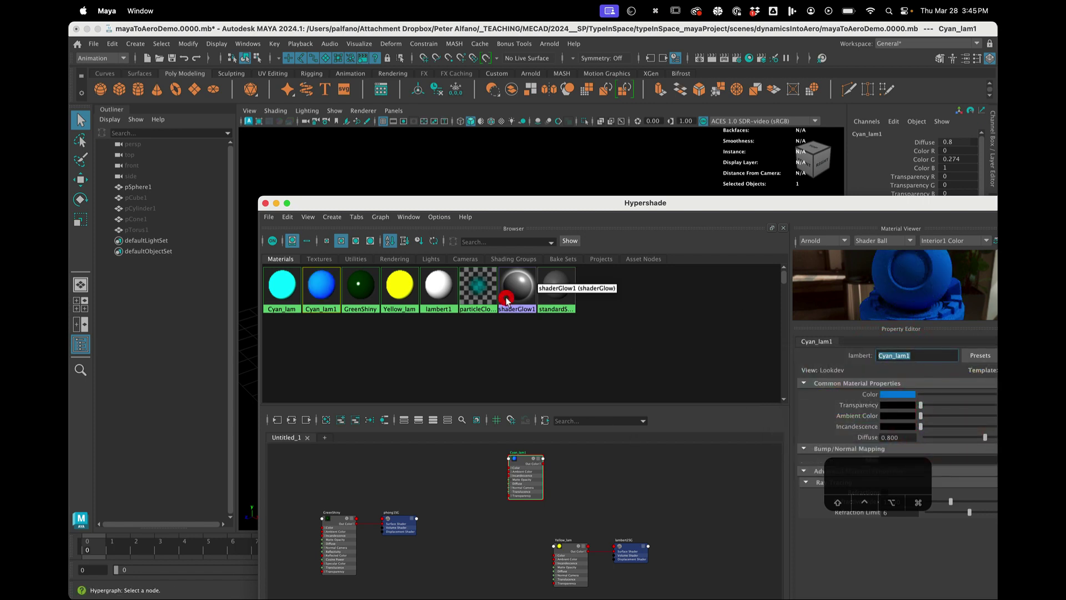
{"action": "type", "text": "l"}
{"action": "type", "text": "ue"}
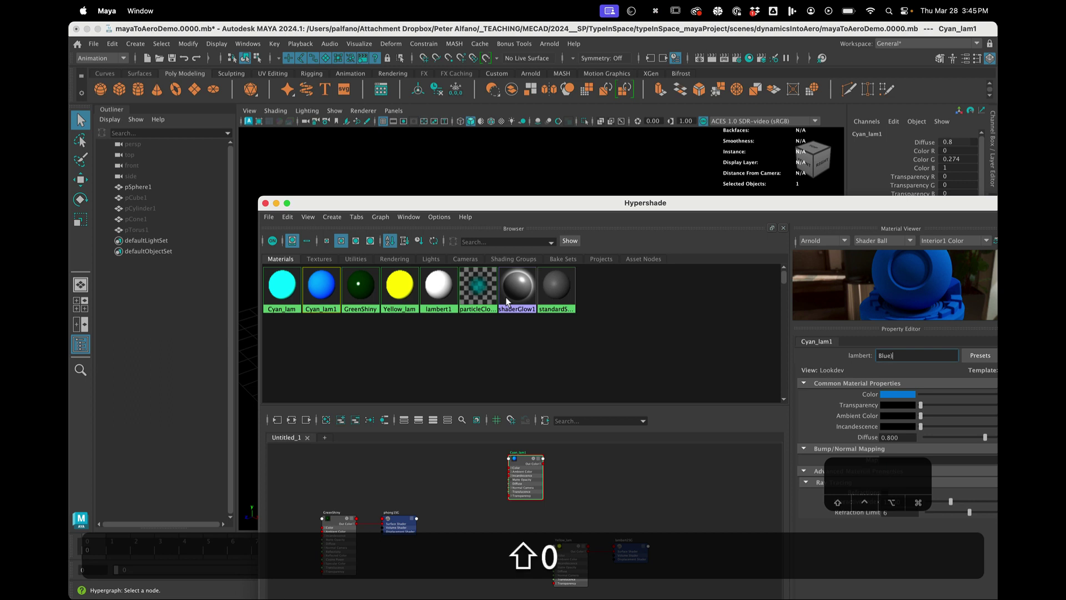
{"action": "type", "text": "la"}
Correct the blue material's name to Blue_lam, then duplicate Yellow_lam for an orange variant.
{"action": "key", "text": "BackSpace"}
{"action": "key", "text": "BackSpace"}
{"action": "key", "text": "BackSpace"}
{"action": "key", "text": "shift+BackSpace"}
{"action": "key", "text": "shift+-"}
{"action": "type", "text": "l"}
{"action": "type", "text": "a"}
{"action": "type", "text": "m"}
{"action": "key", "text": "Return"}
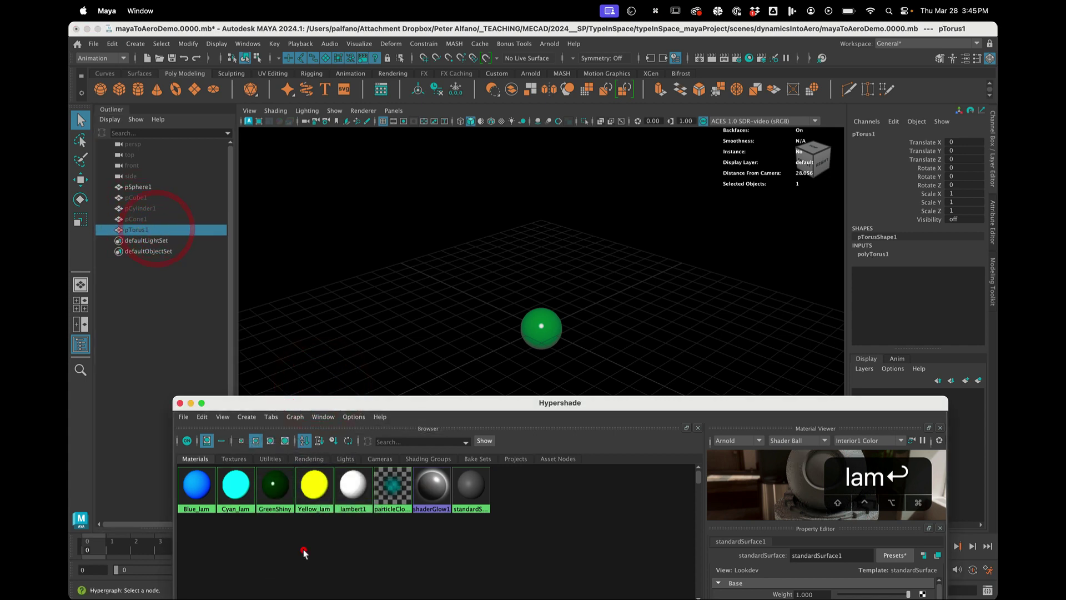
{"action": "key", "text": "super+d"}
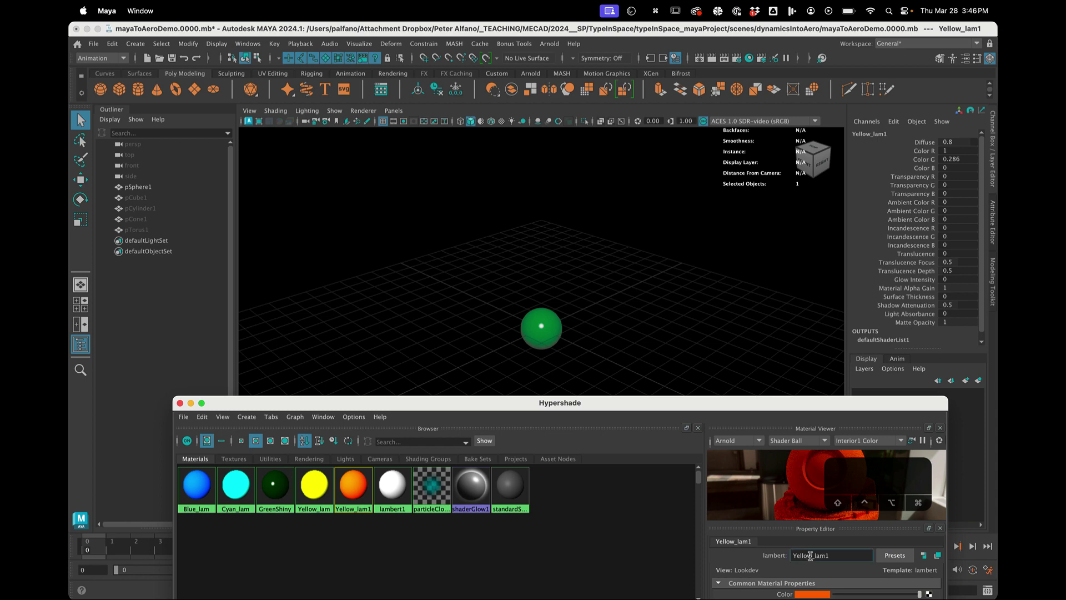
{"action": "type", "text": "r"}
{"action": "type", "text": "ang"}
{"action": "type", "text": "e"}
Add a Transform node and move MASH1_Transform_loc to raise the spheres above the grid.
{"action": "key", "text": "shift+e"}
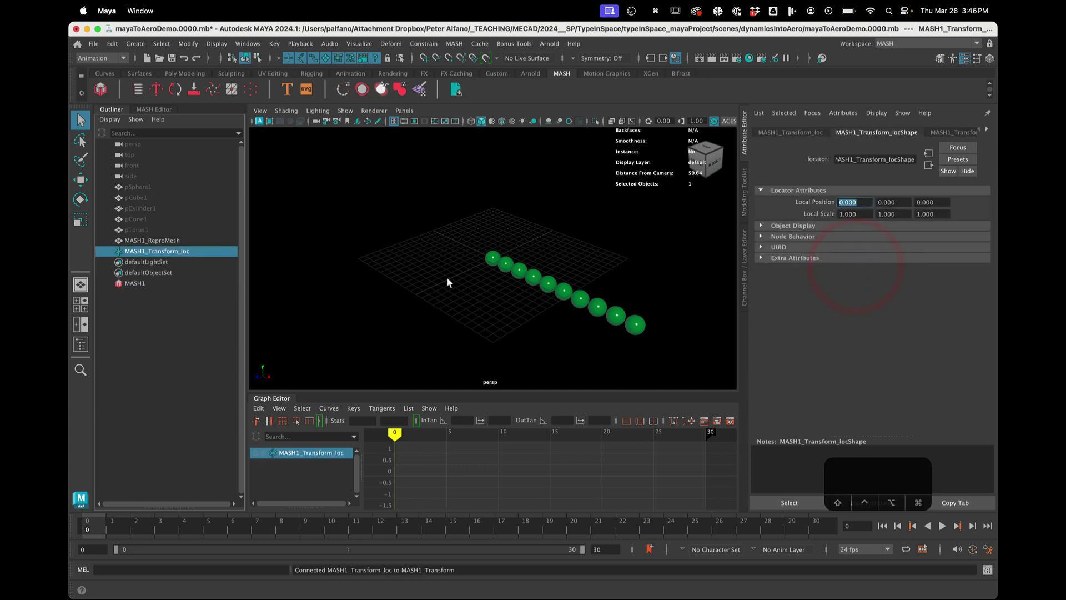
{"action": "key", "text": "w"}
{"action": "key", "text": "w"}
Set the Bullet Solver ground height to 0 and play the simulation, rewinding to the start.
{"action": "type", "text": "w"}
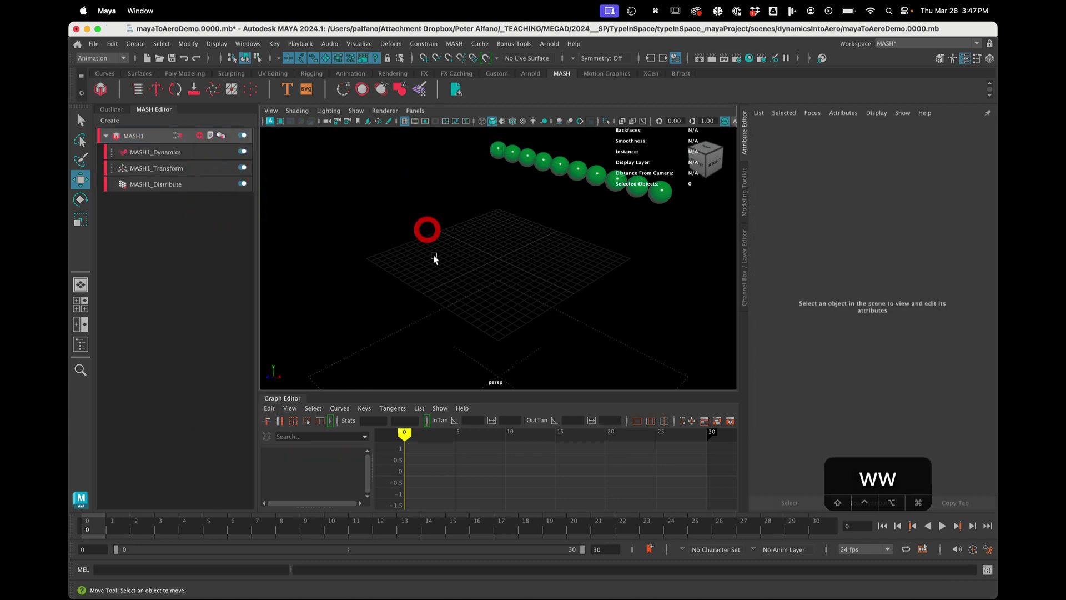
{"action": "type", "text": "ww"}
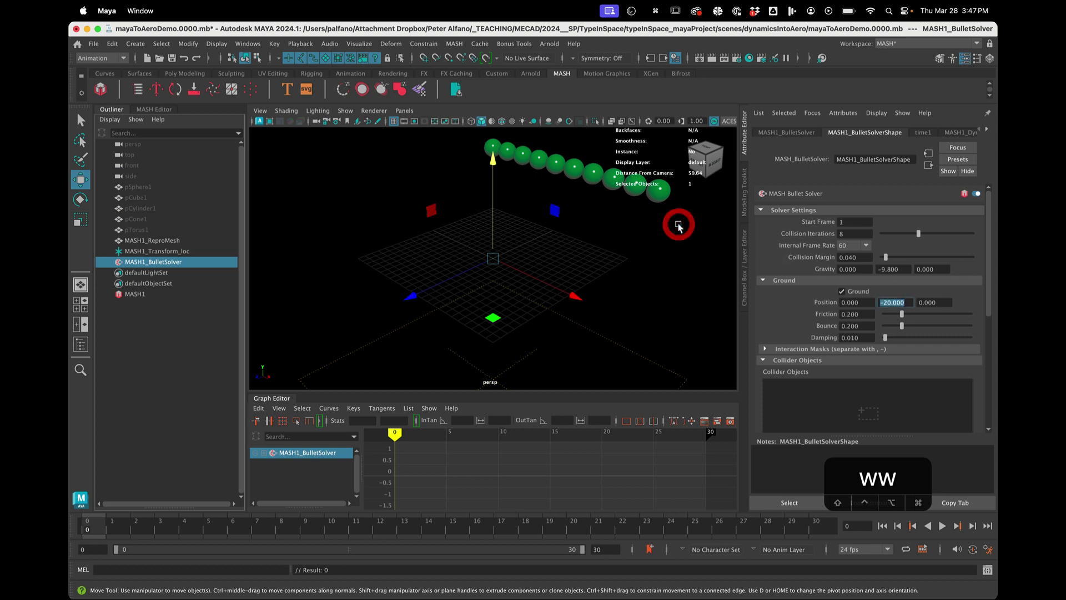
{"action": "key", "text": "0"}
{"action": "type", "text": "0"}
{"action": "key", "text": "Return"}
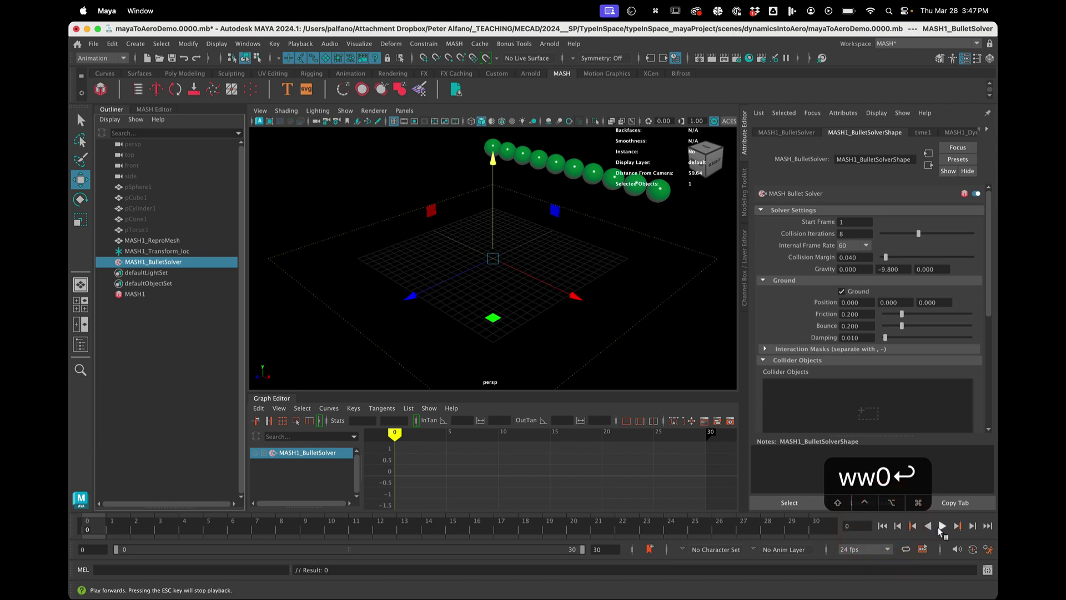
{"action": "type", "text": "ww0↩"}
{"action": "key", "text": "Return"}
{"action": "type", "text": "ww0↩"}
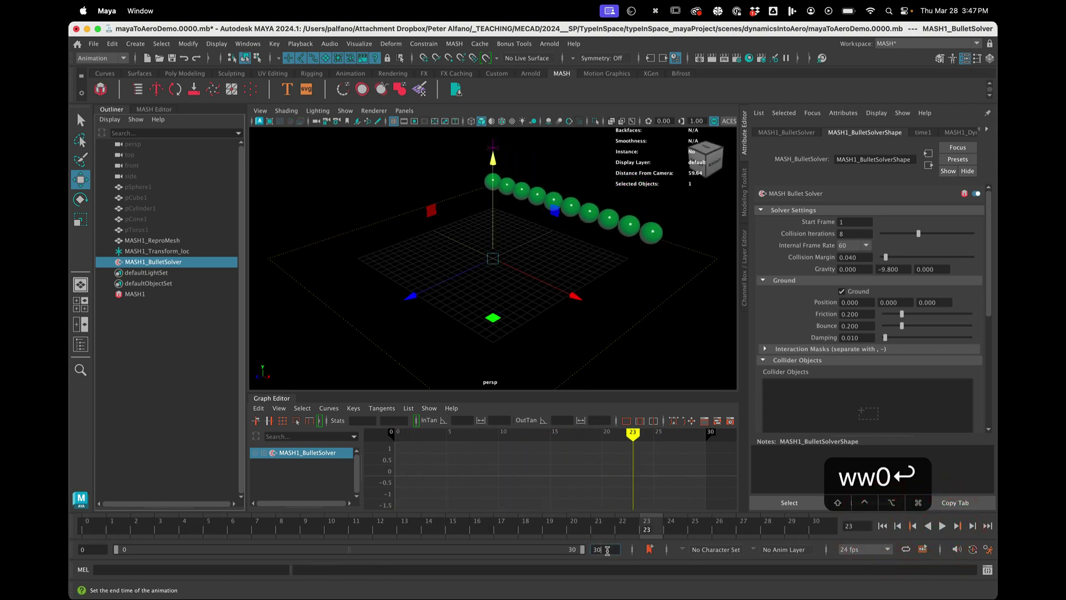
{"action": "type", "text": "ww0↩"}
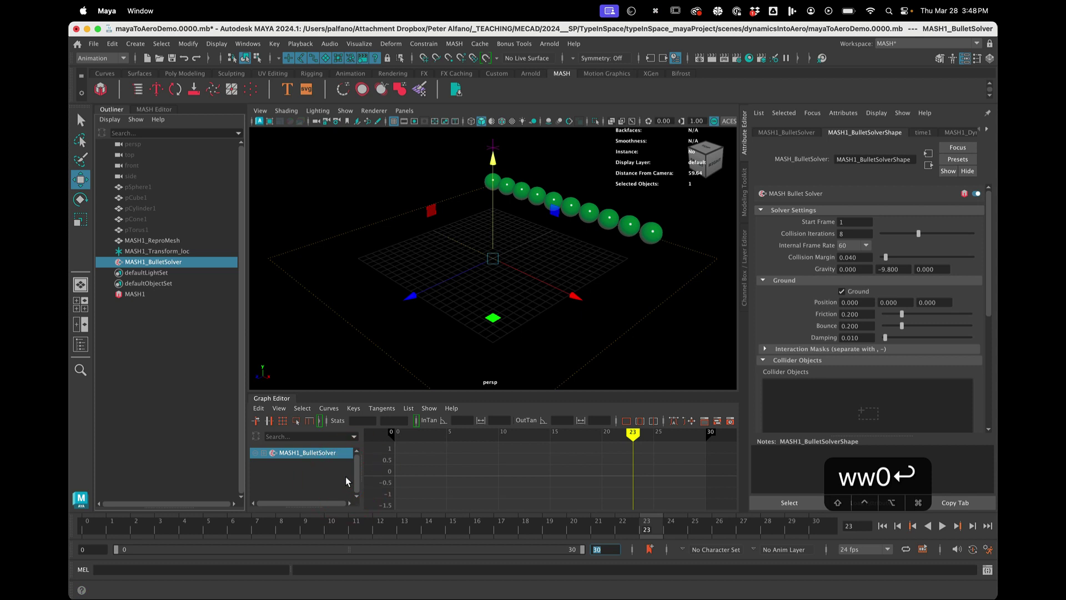
Play to frame 240 to watch the spheres fall, then raise ground friction to 0.854 and bounce to 0.848.
{"action": "type", "text": "240"}
{"action": "key", "text": "Return"}
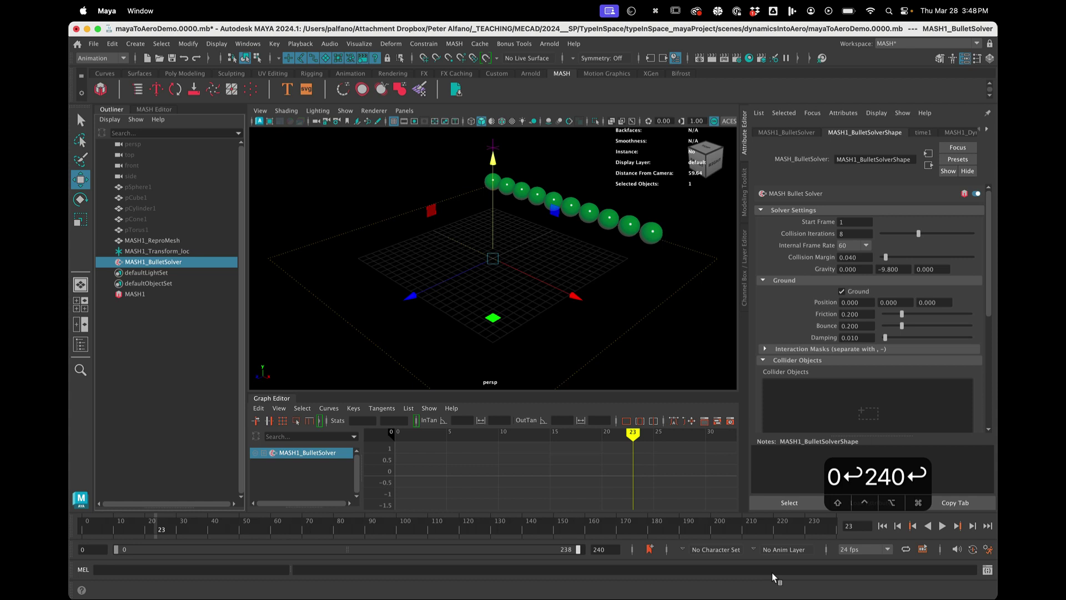
{"action": "left_click", "coordinate": [858, 573]}
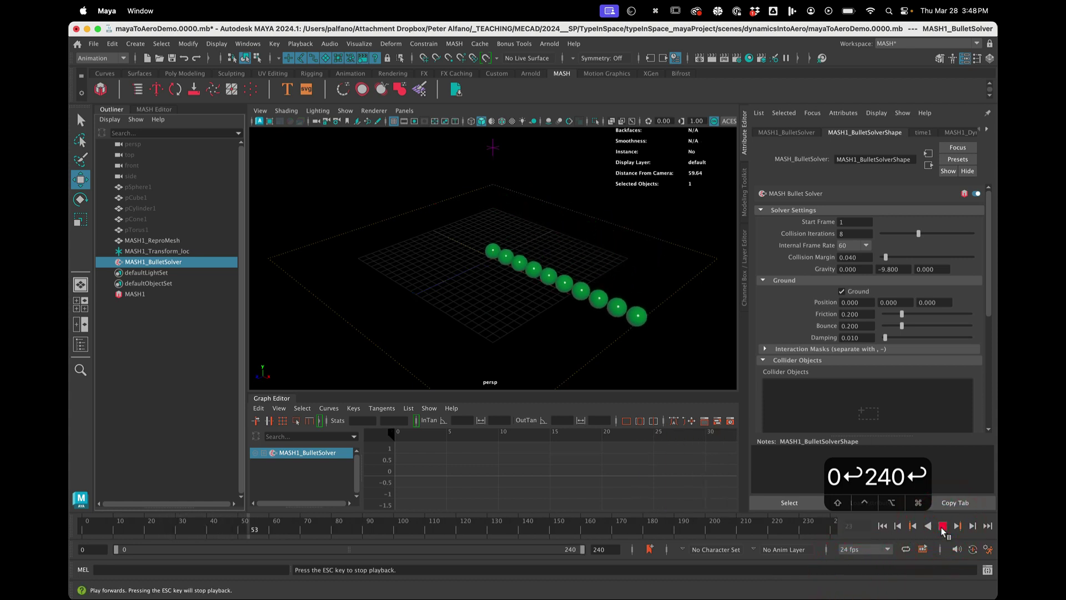
{"action": "type", "text": "240↩"}
{"action": "key", "text": "Return"}
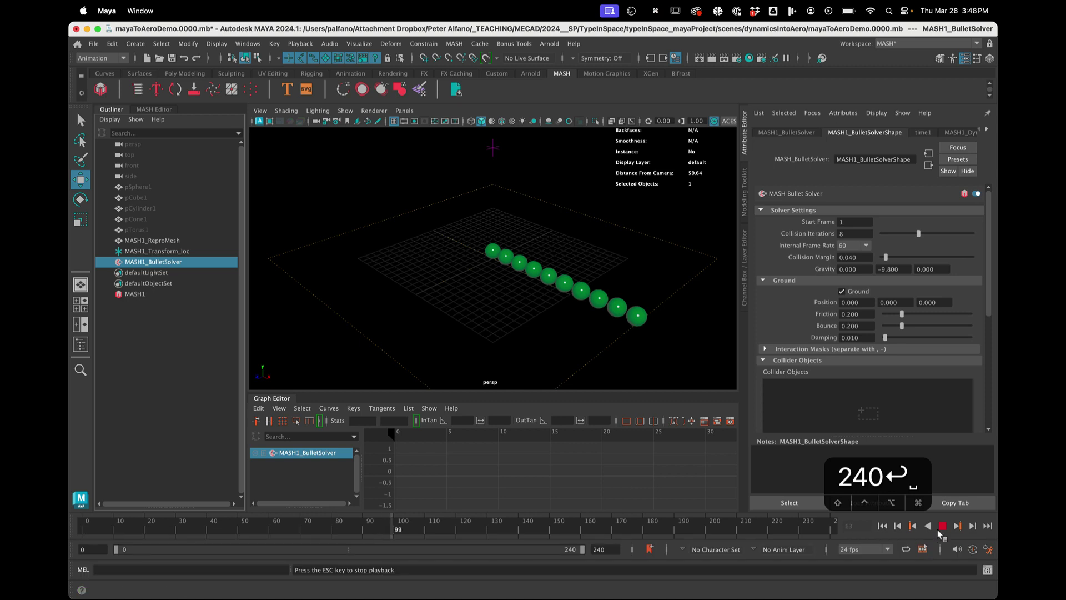
{"action": "left_click", "coordinate": [941, 532]}
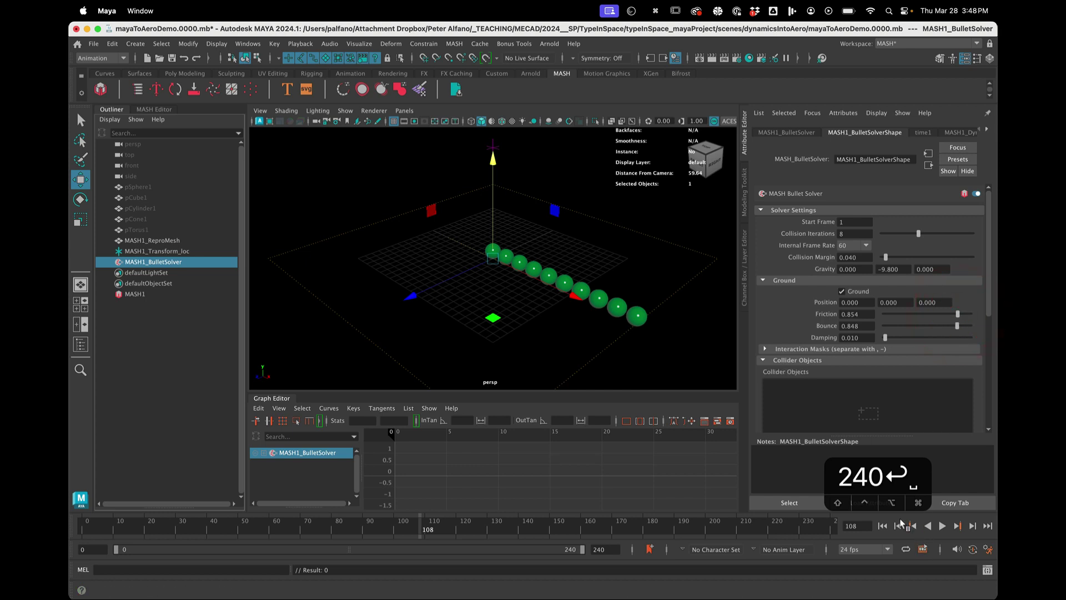
Raise MASH1_Dynamics bounce to 0.639 and rewind the simulation to its start.
{"action": "type", "text": "240↩"}
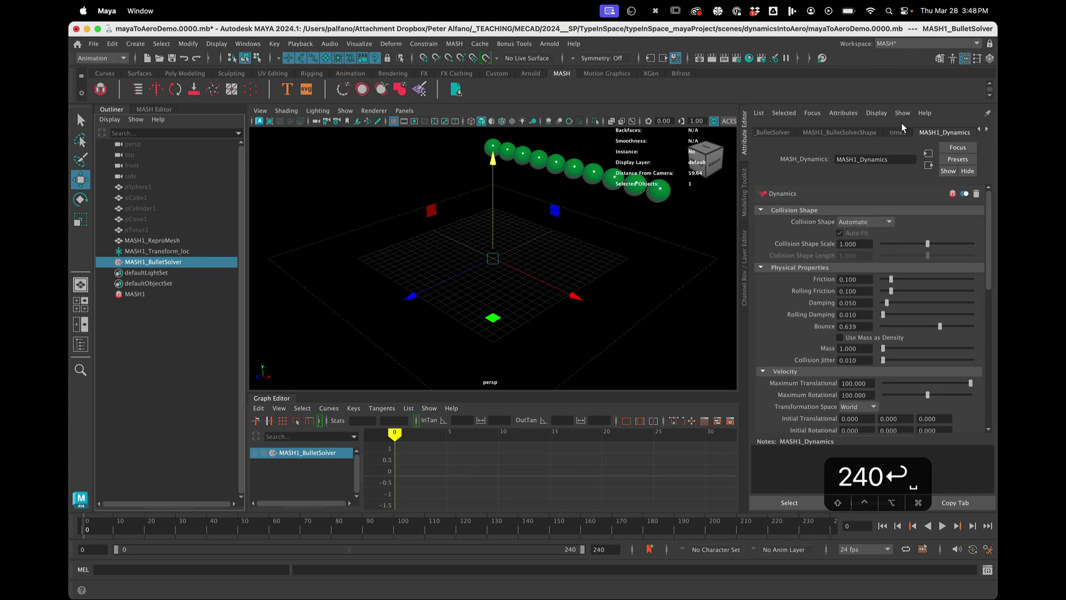
Add pCube1, pCylinder1, pCone1 and pTorus1 to the MASH1_Repro Objects list with the sphere.
{"action": "type", "text": "240↩"}
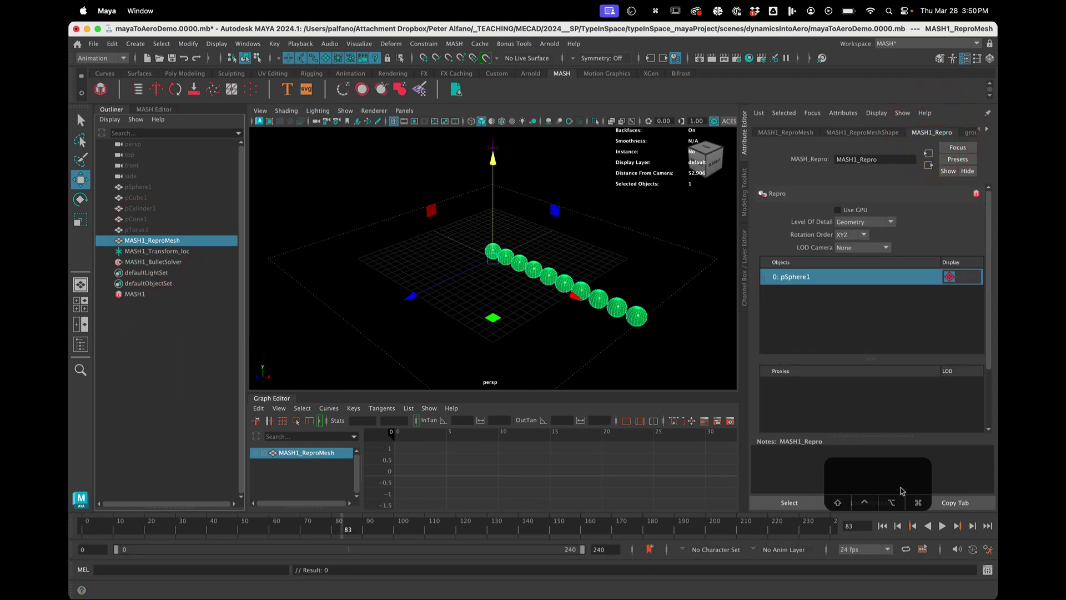
{"action": "left_click", "coordinate": [865, 519]}
Set MASH1_ID ID Count to 5 in linear order and lower Dynamics bounce to about 0.43.
{"action": "left_click", "coordinate": [968, 505]}
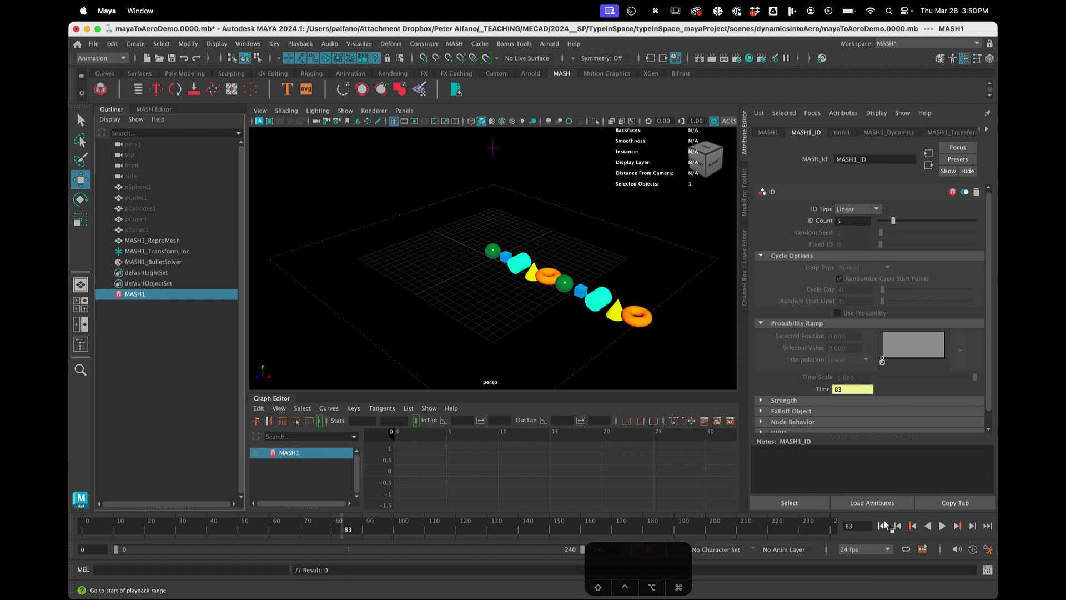
Drag the Distribute spacing to zero, keeping 10 points, before saving as version 0001.
{"action": "left_click_drag", "start_coordinate": [886, 525], "coordinate": [942, 530]}
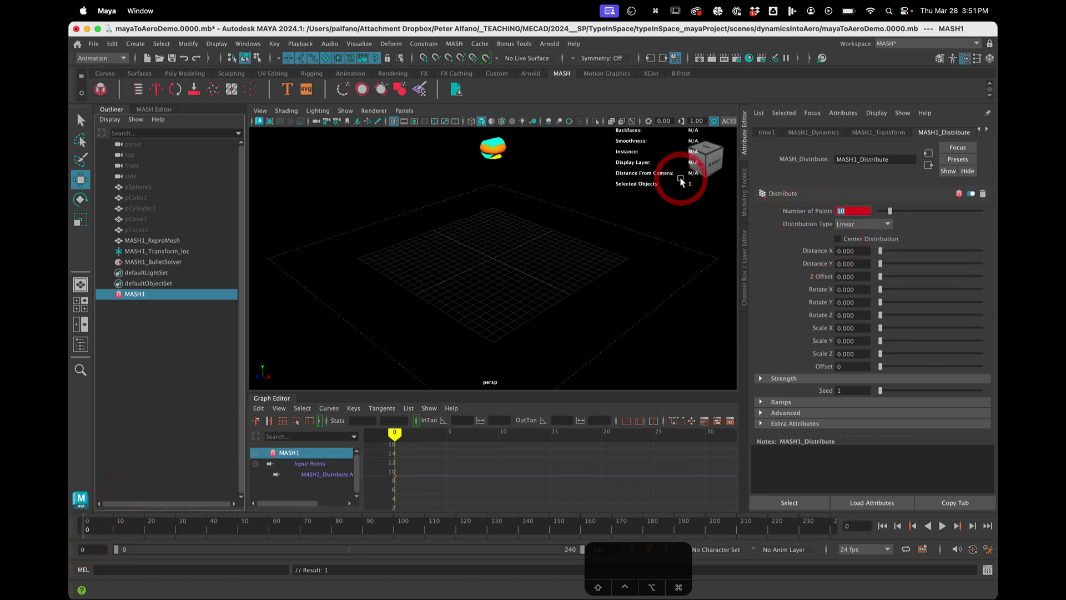
{"action": "key", "text": "0"}
{"action": "key", "text": "0"}
Convert MASH1's Repro node into an Instancer via Switch Geometry Type.
{"action": "key", "text": "Return"}
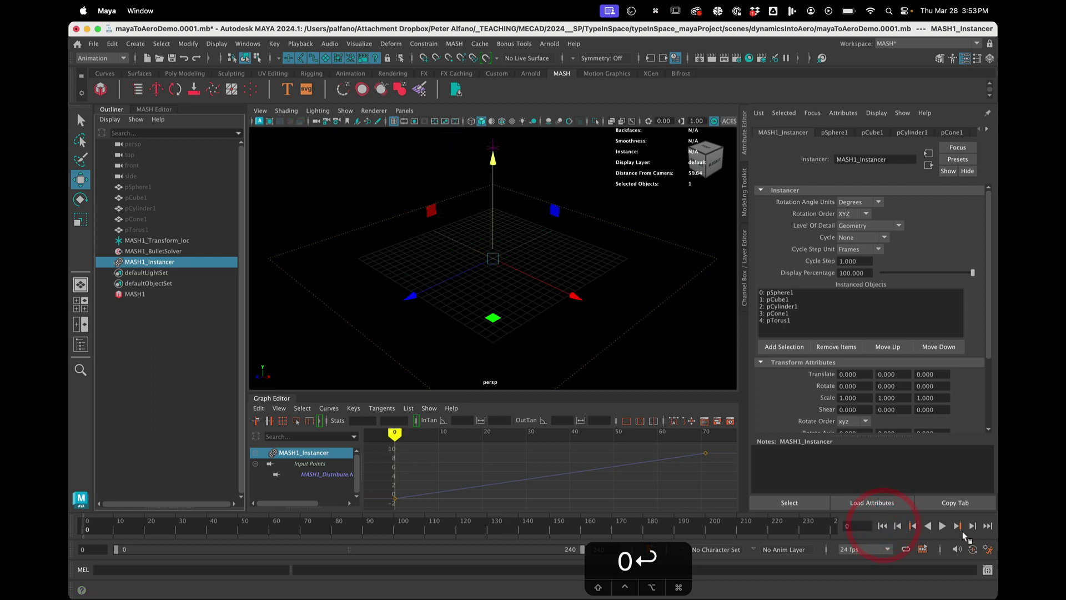
Bake the Instancer animation into ten objects and save the scene as mayaToAeroDemo.0002.mb.
{"action": "key", "text": "0"}
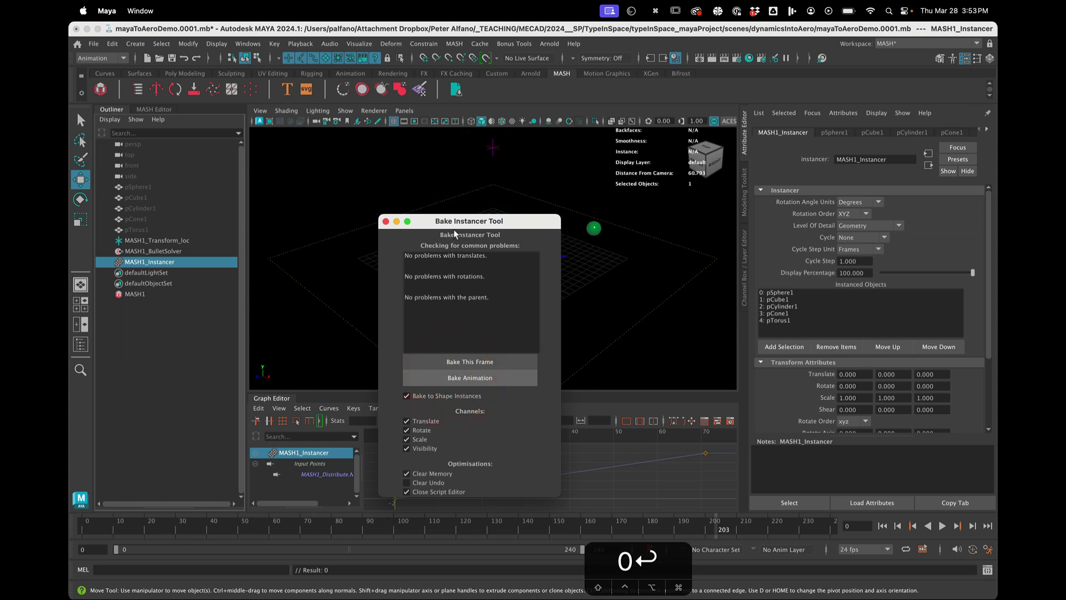
{"action": "key", "text": "BackSpace"}
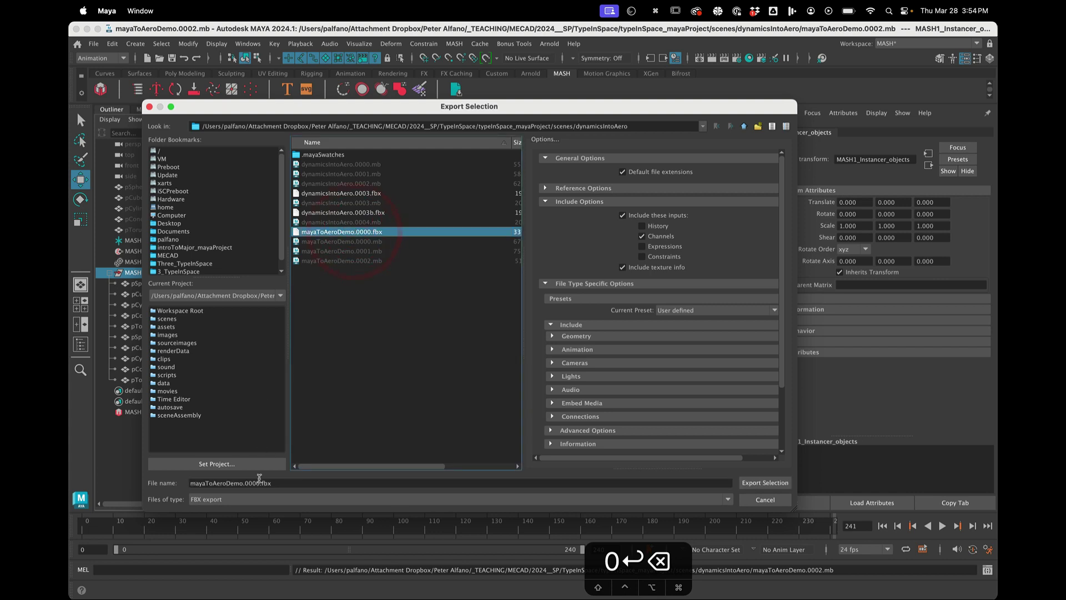
Name the FBX export of the baked objects mayaToAeroDemo.0002.fbx.
{"action": "key", "text": "Right"}
{"action": "type", "text": "2"}
{"action": "key", "text": "BackSpace"}
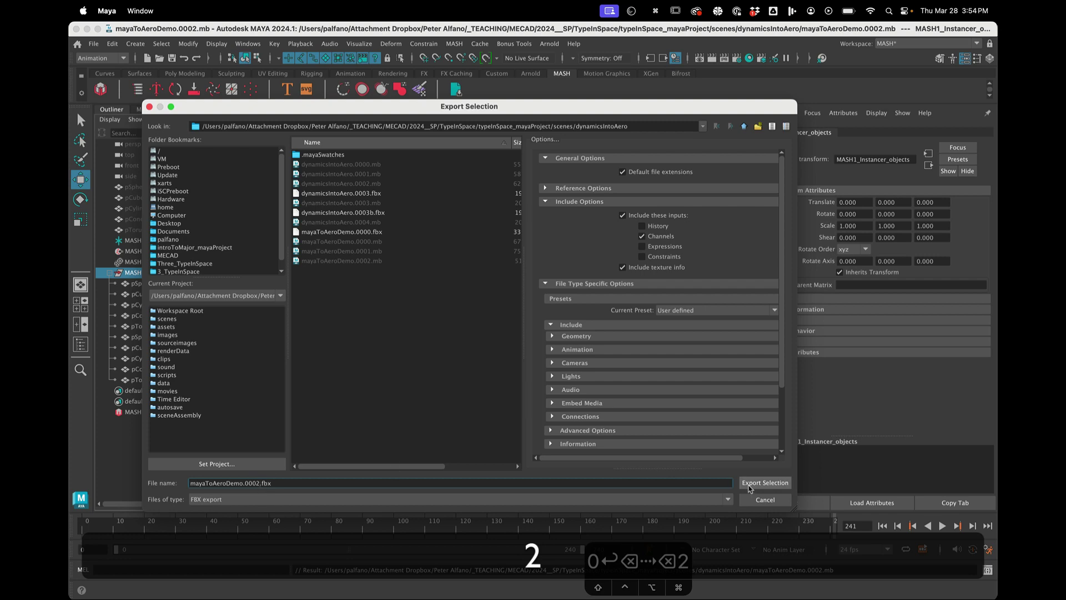
{"action": "type", "text": "2"}
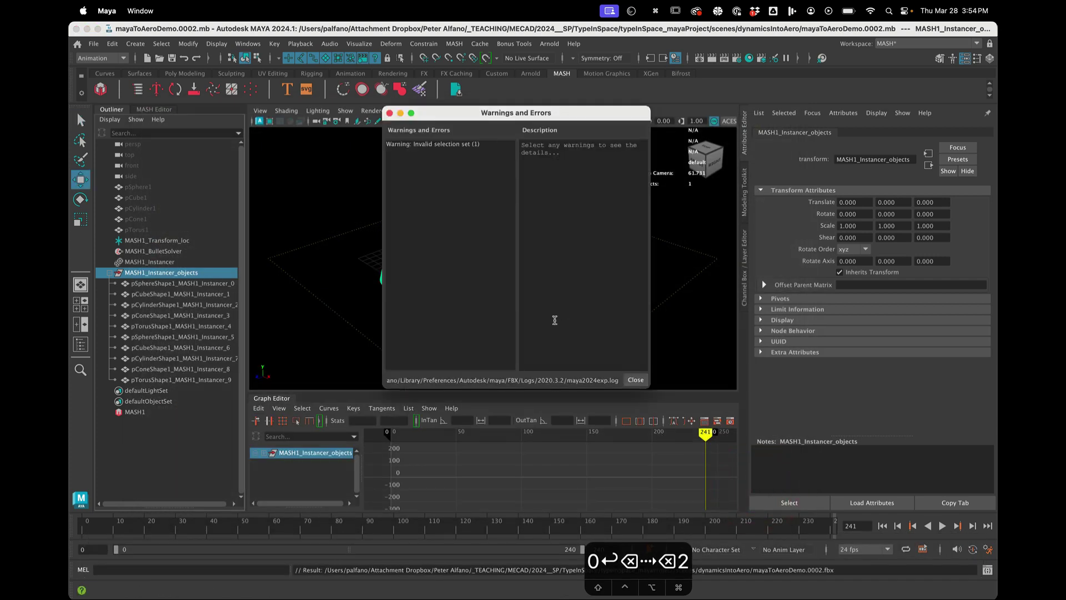
Switch to Adobe Aero, delete mayaToAeroDemo.0000 from the scene and start importing a new file.
{"action": "key", "text": "super+Tab"}
{"action": "key", "text": "super+Tab"}
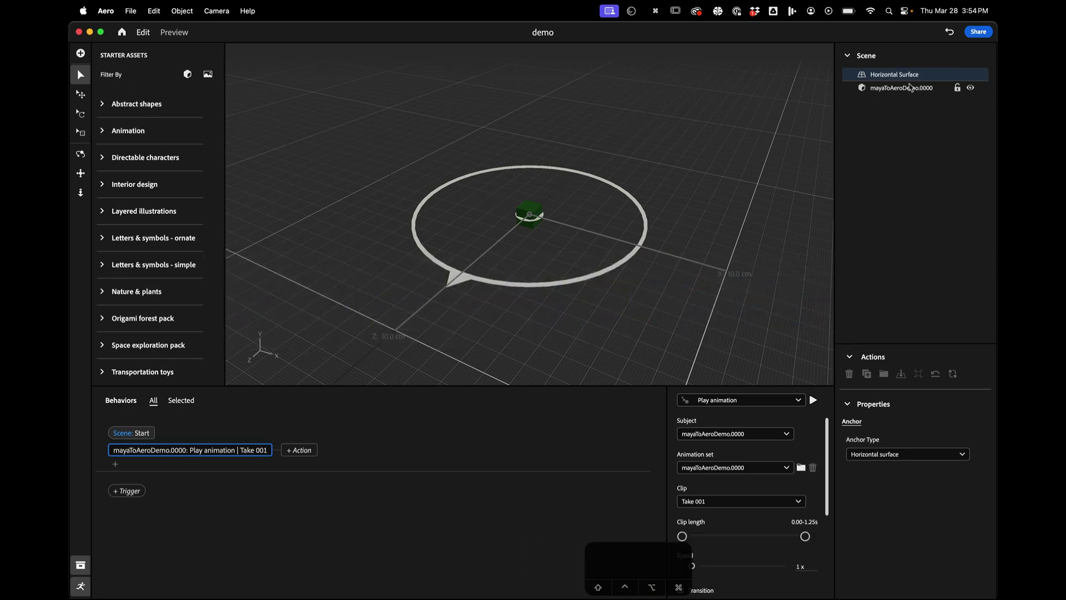
{"action": "key", "text": "BackSpace"}
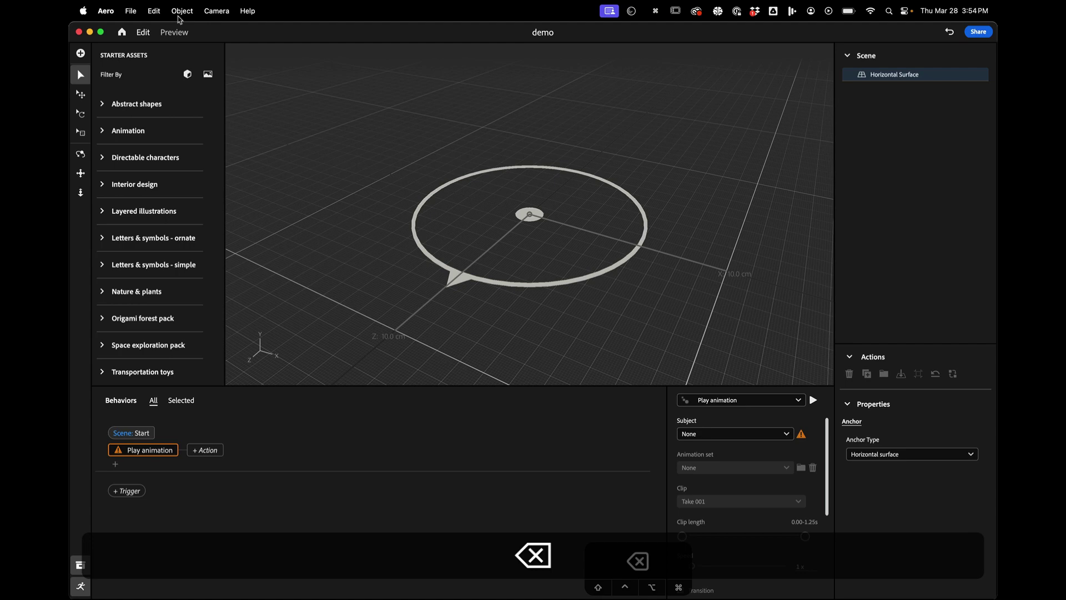